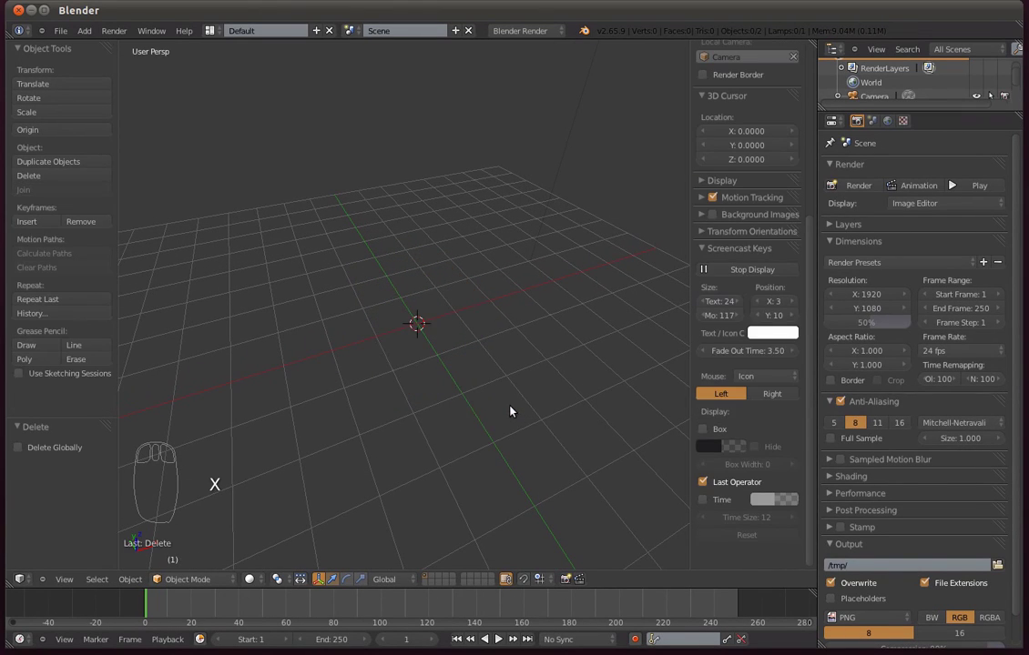
Import RdShrt_Lrg_trns.png via Images as Planes, then bring up the Add menu for a new object
{"action": "left_click_drag", "start_coordinate": [472, 399], "coordinate": [451, 205]}
{"action": "key", "text": "ctrl+alt+u"}
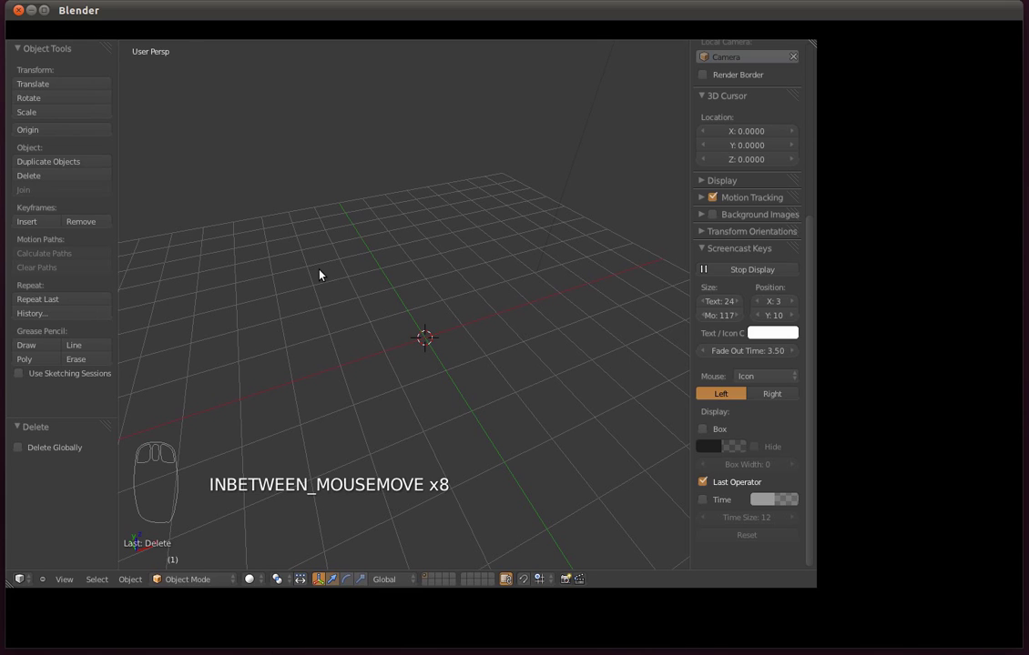
{"action": "left_click_drag", "start_coordinate": [63, 30], "coordinate": [269, 266]}
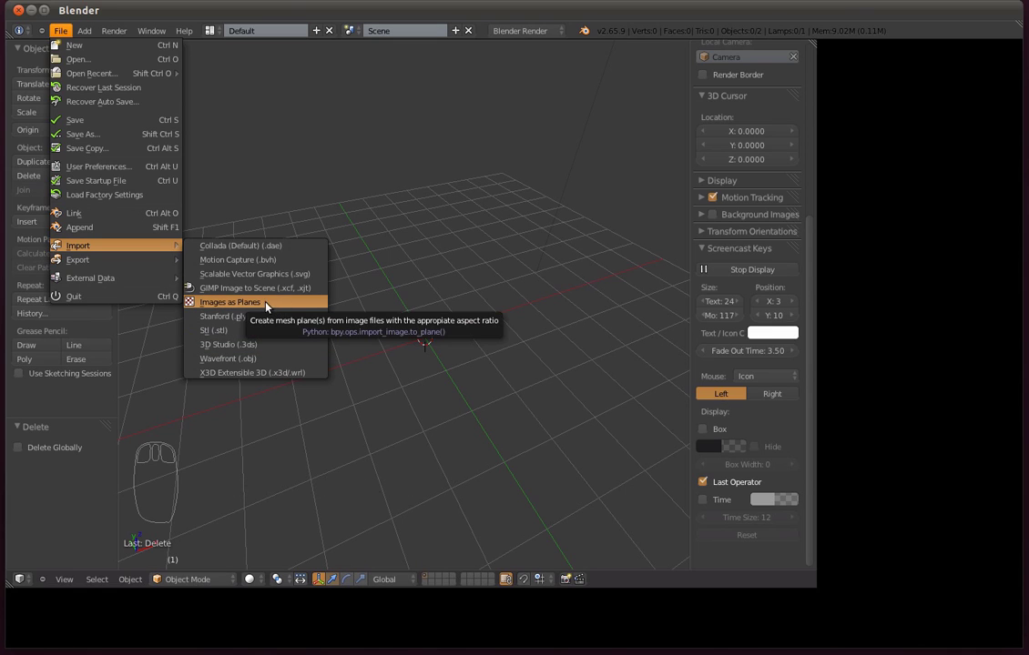
{"action": "key", "text": "shift+a"}
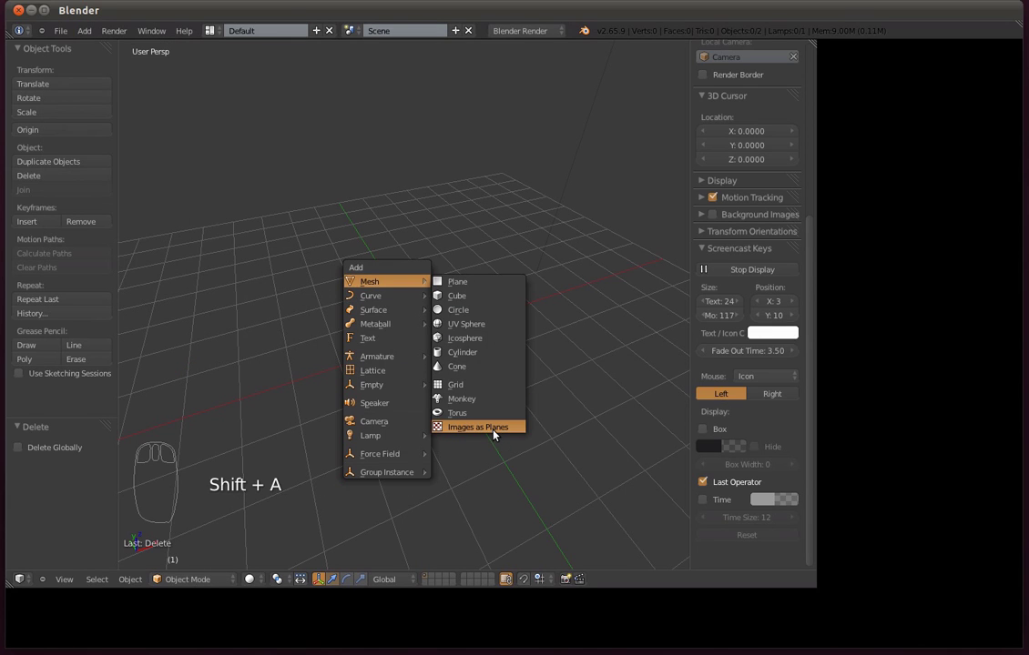
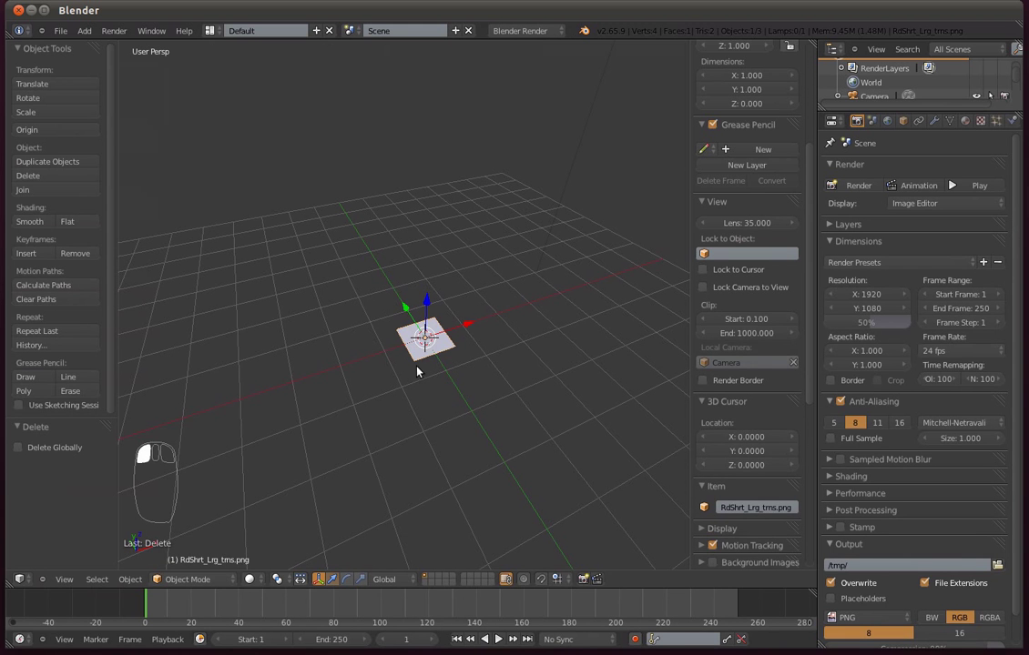
Frame the image plane and orbit so the insignia shows in Textured Solid shading
{"action": "key", "text": "KP_Decimal"}
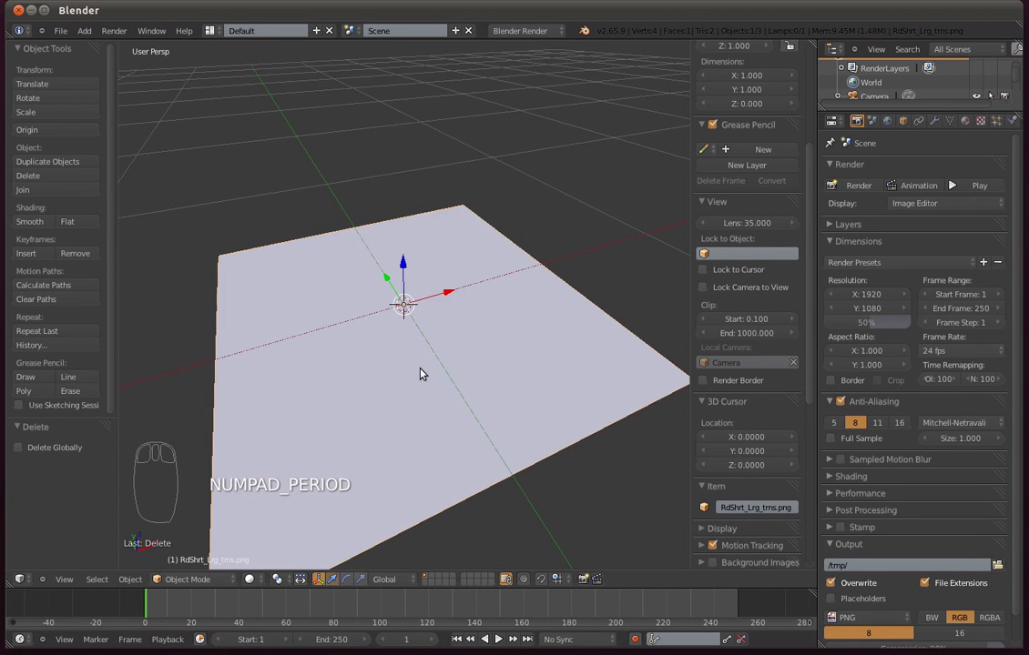
{"action": "left_click_drag", "start_coordinate": [425, 367], "coordinate": [816, 343]}
{"action": "left_click_drag", "start_coordinate": [815, 331], "coordinate": [713, 220]}
{"action": "left_click_drag", "start_coordinate": [706, 224], "coordinate": [723, 410]}
{"action": "left_click_drag", "start_coordinate": [723, 410], "coordinate": [516, 321]}
Enable Use Alpha on the image texture and tick Alpha under Influence for a transparent background
{"action": "left_click_drag", "start_coordinate": [515, 321], "coordinate": [970, 110]}
{"action": "left_click_drag", "start_coordinate": [971, 113], "coordinate": [992, 294]}
{"action": "left_click_drag", "start_coordinate": [1000, 291], "coordinate": [985, 114]}
{"action": "left_click_drag", "start_coordinate": [985, 114], "coordinate": [1021, 357]}
{"action": "left_click_drag", "start_coordinate": [1018, 359], "coordinate": [1017, 475]}
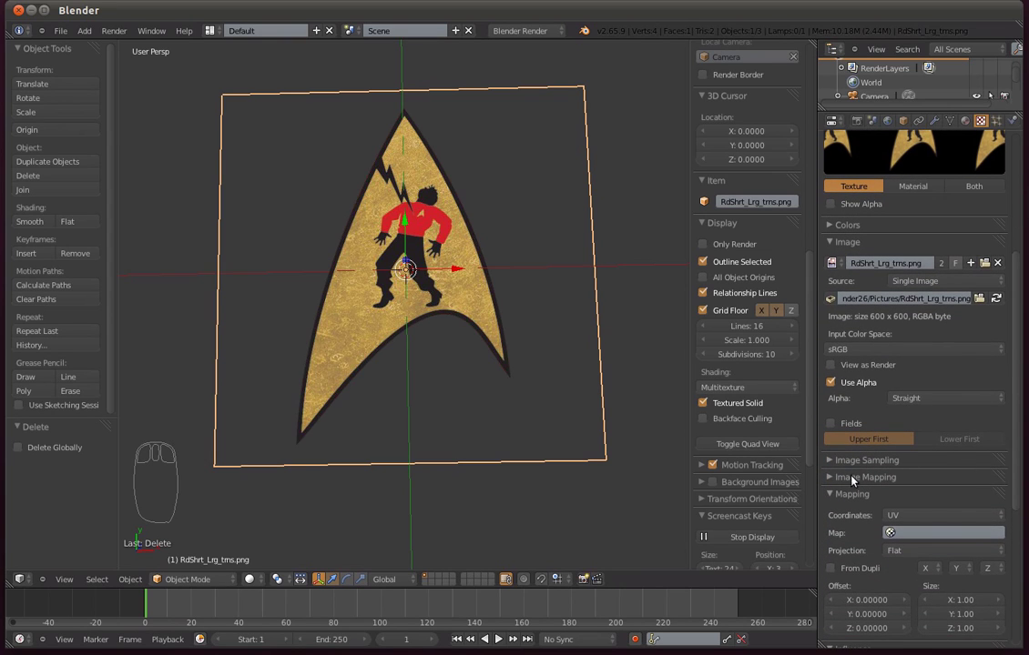
{"action": "left_click_drag", "start_coordinate": [833, 488], "coordinate": [882, 576]}
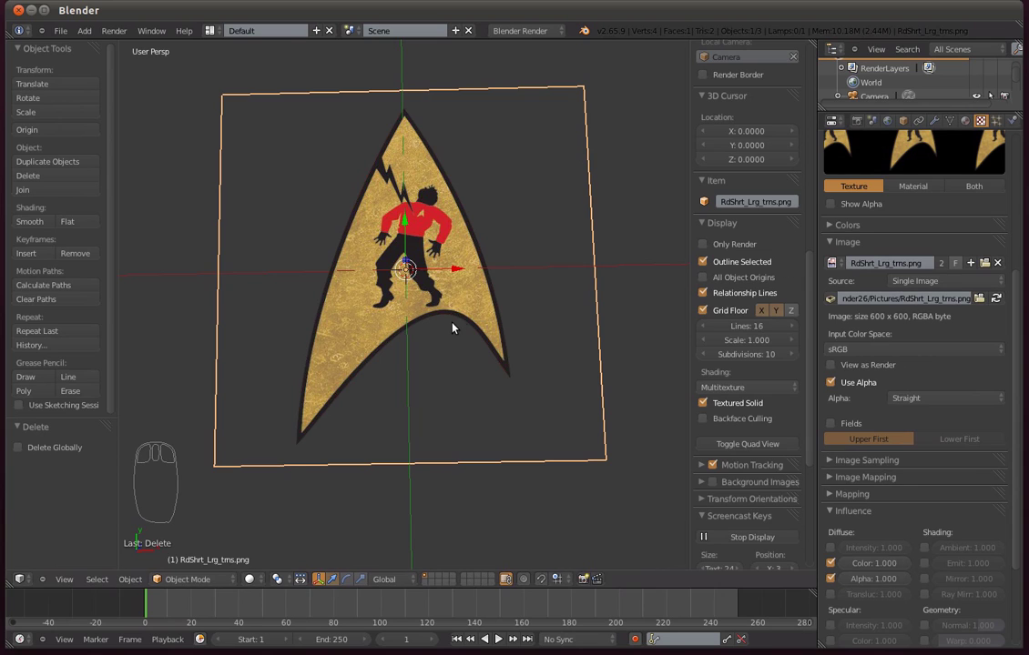
{"action": "scroll", "scroll_direction": "up", "scroll_amount": 3}
{"action": "scroll", "scroll_direction": "down", "scroll_amount": 3}
{"action": "scroll", "scroll_direction": "up", "scroll_amount": 3}
{"action": "left_click_drag", "start_coordinate": [441, 423], "coordinate": [449, 250]}
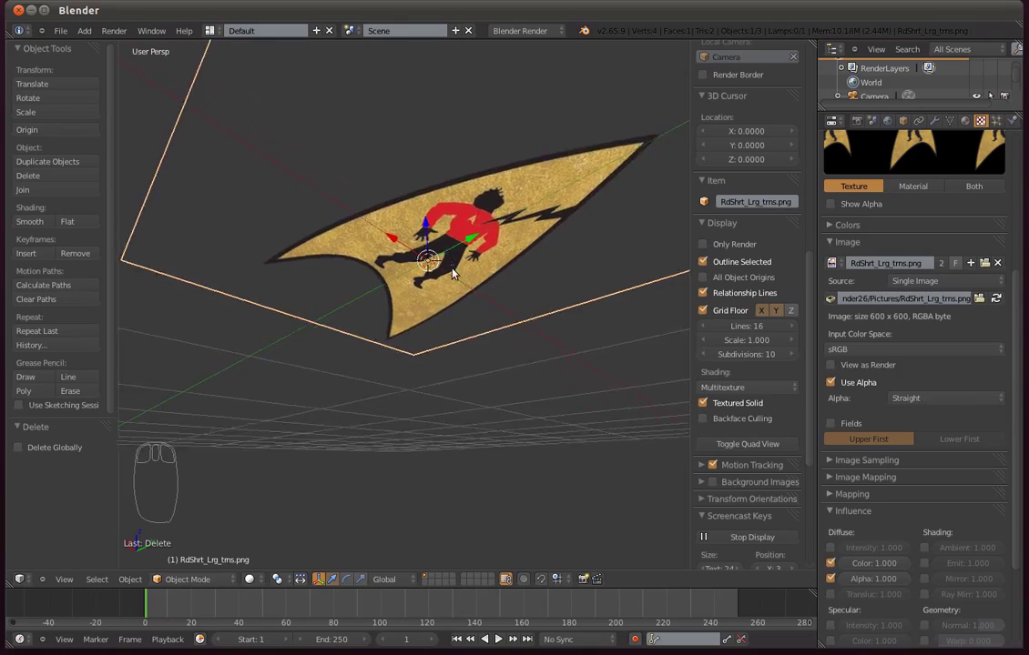
{"action": "left_click_drag", "start_coordinate": [425, 262], "coordinate": [451, 311]}
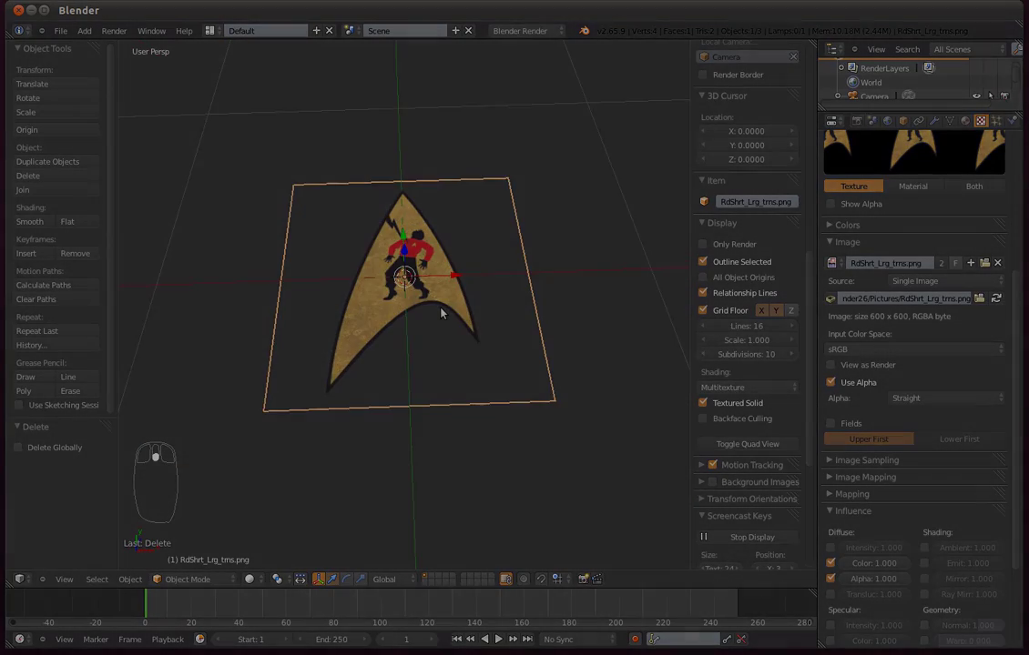